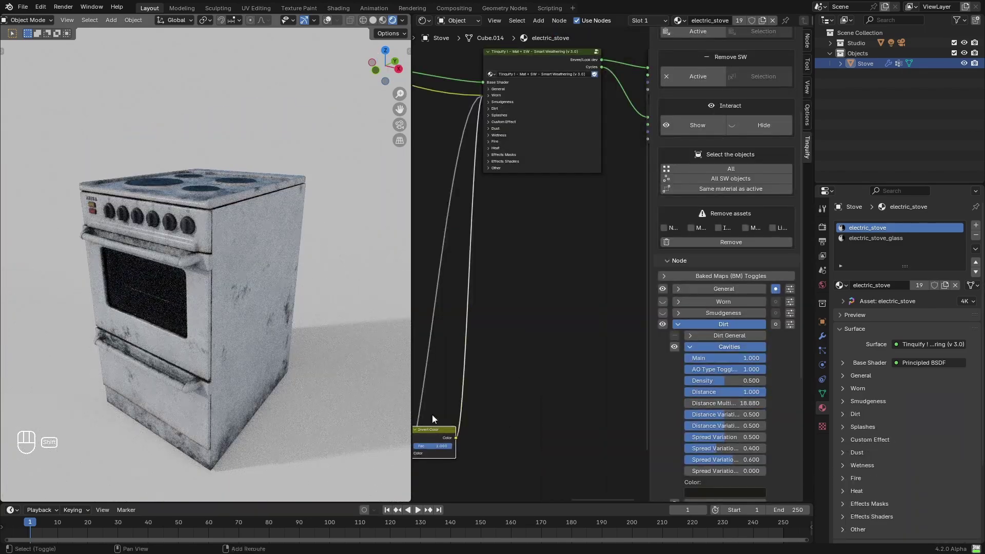
Step: Start a foreground SimpleBake of the Stove object's weathered material into texture maps
middle_click(702, 129)
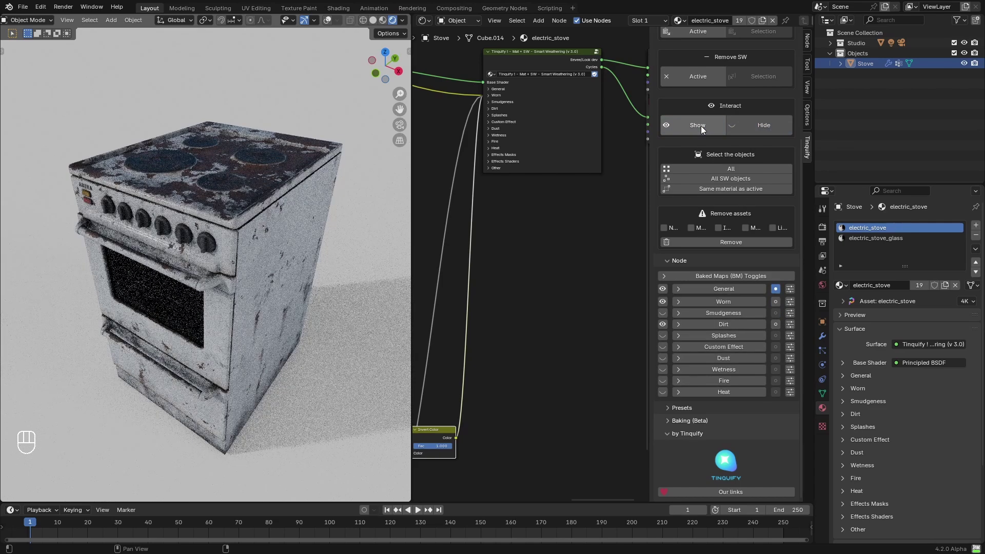
left_click(918, 356)
left_click_drag(870, 394, 890, 438)
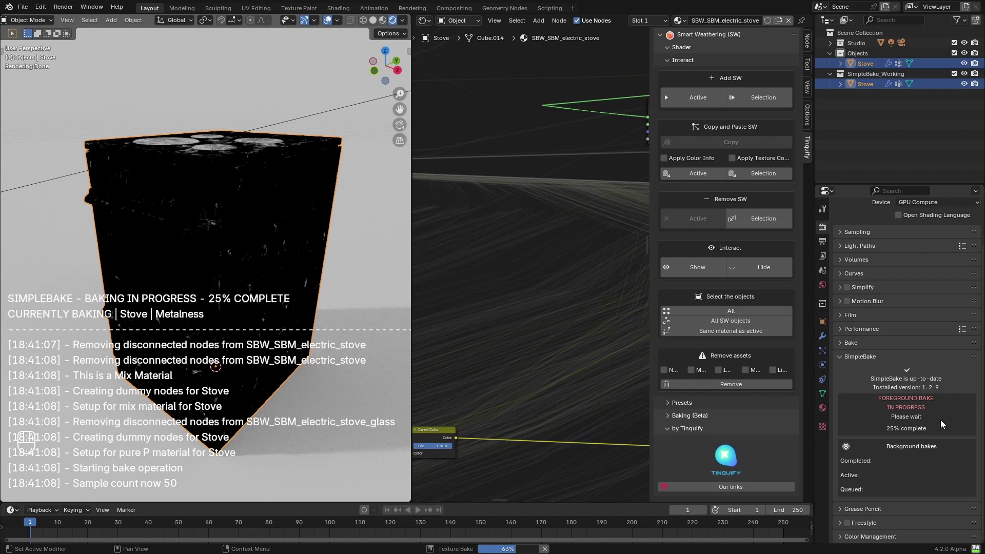
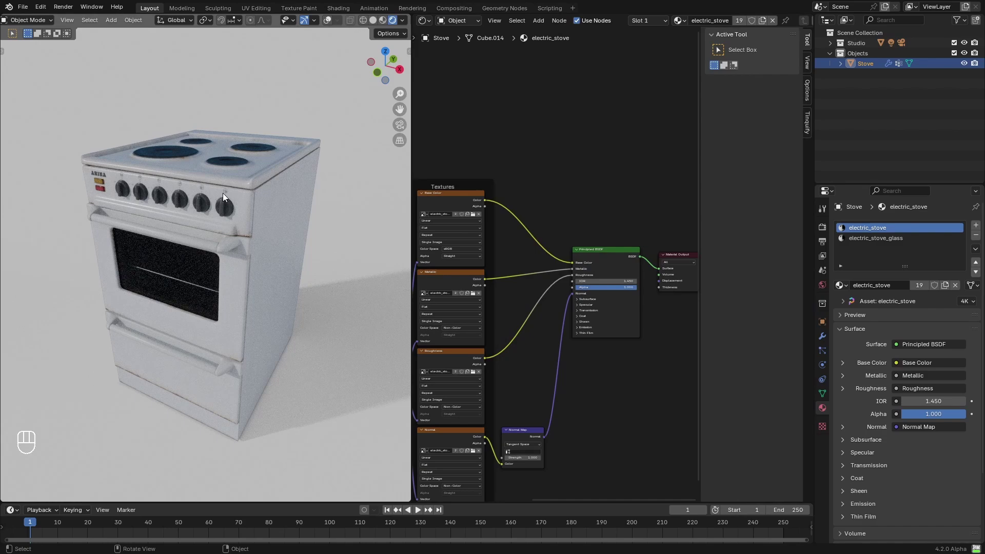
Step: Frame the electric_stove material nodes in the Shader Editor
middle_click(285, 127)
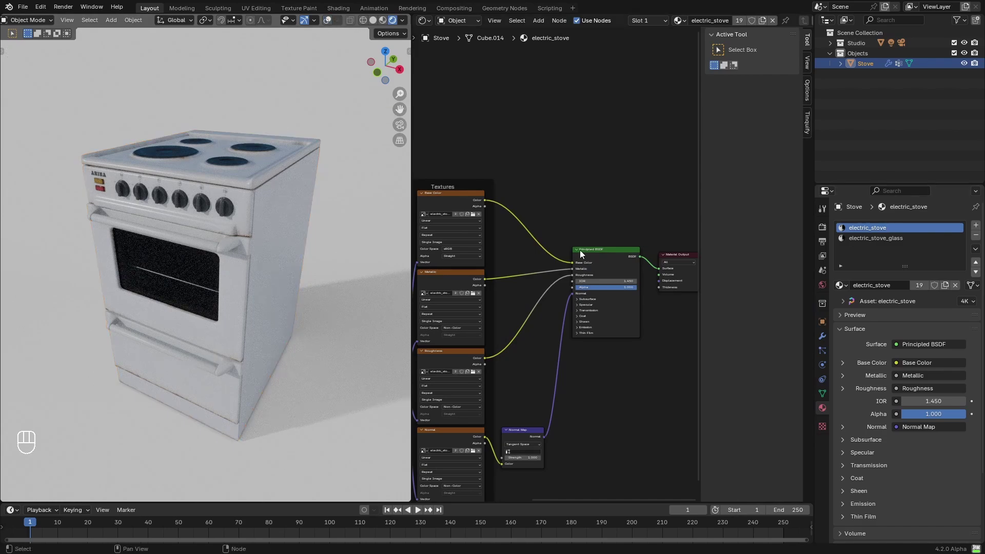
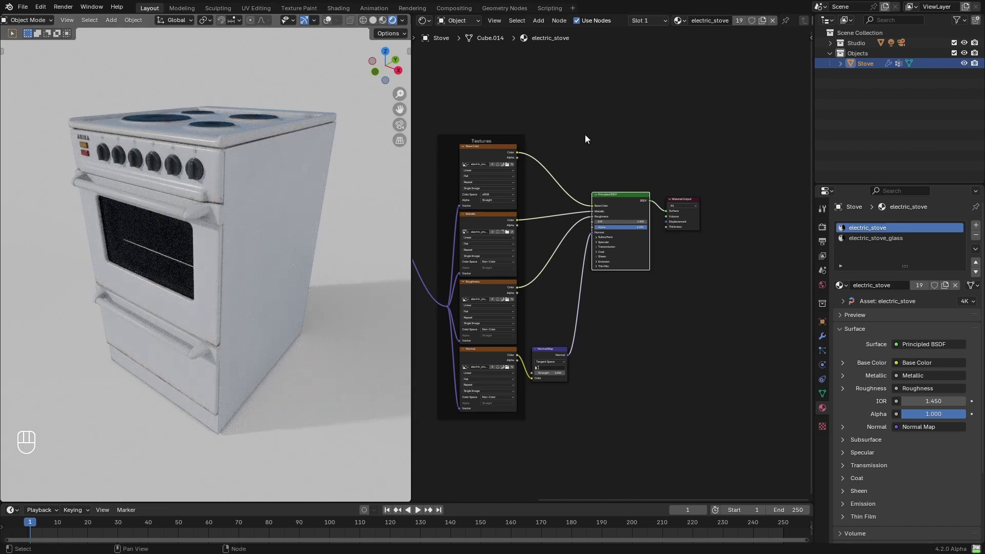
Step: Add Smart Weathering to the active stove material from the Tinquify sidebar and inspect the stove top
key("n")
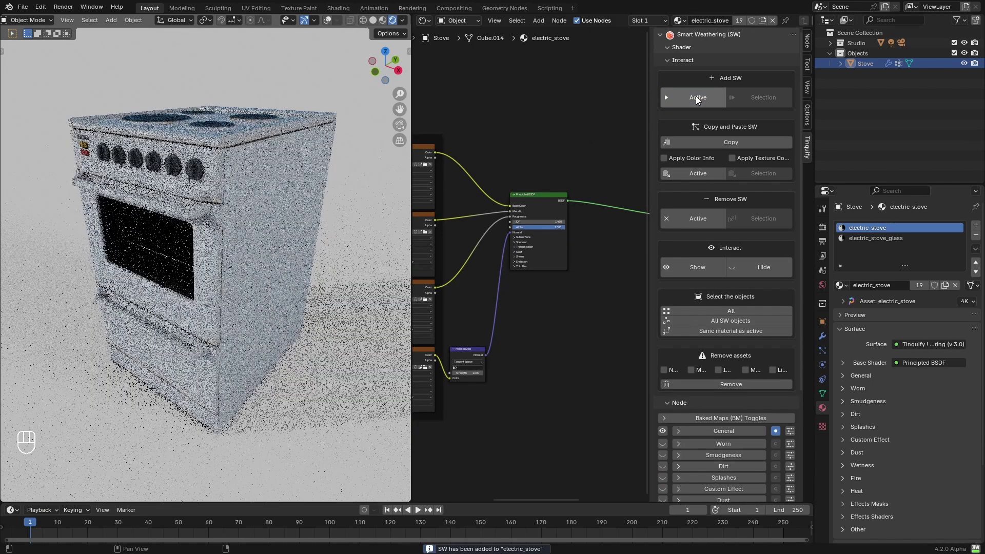
left_click(611, 261)
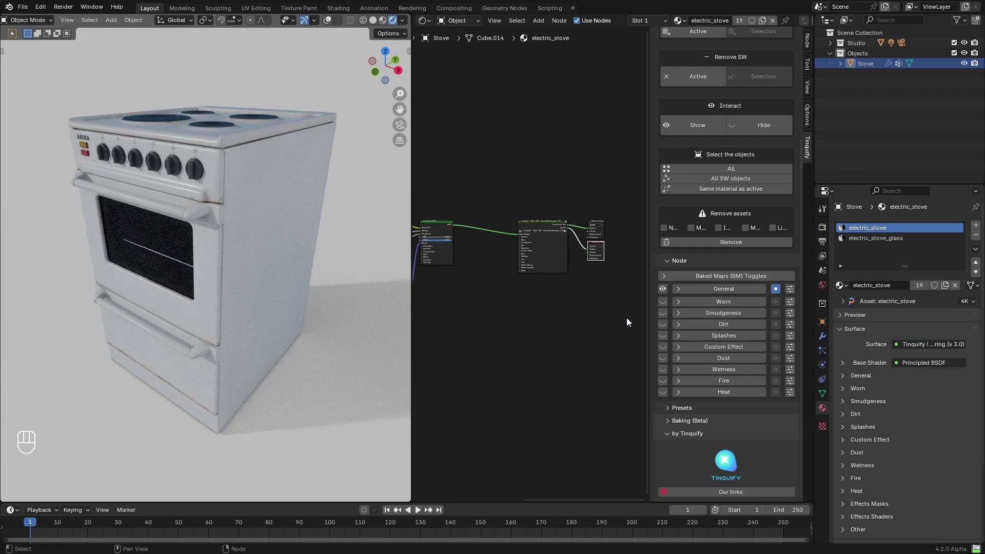
left_click_drag(664, 305, 306, 257)
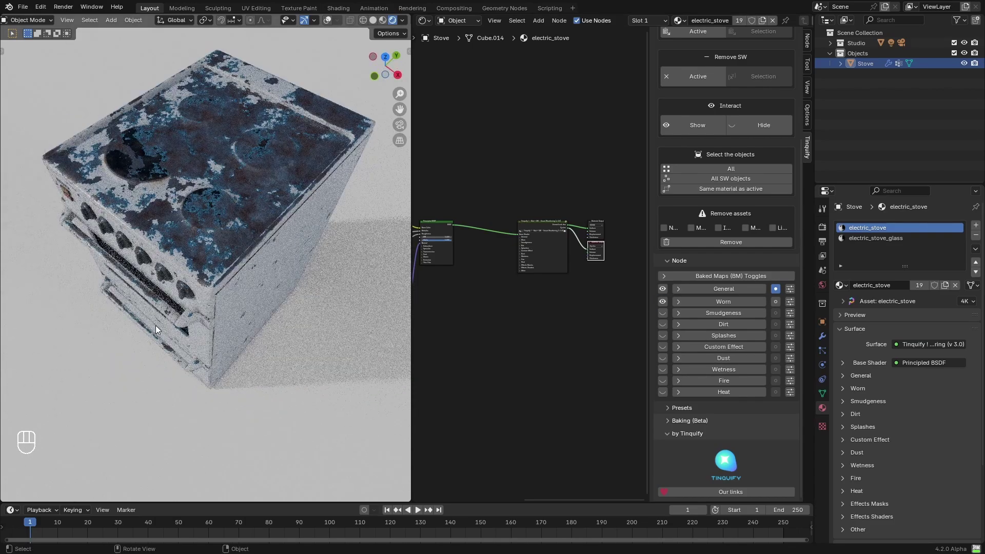
left_click_drag(222, 313, 329, 298)
left_click(185, 319)
left_click_drag(281, 309, 178, 332)
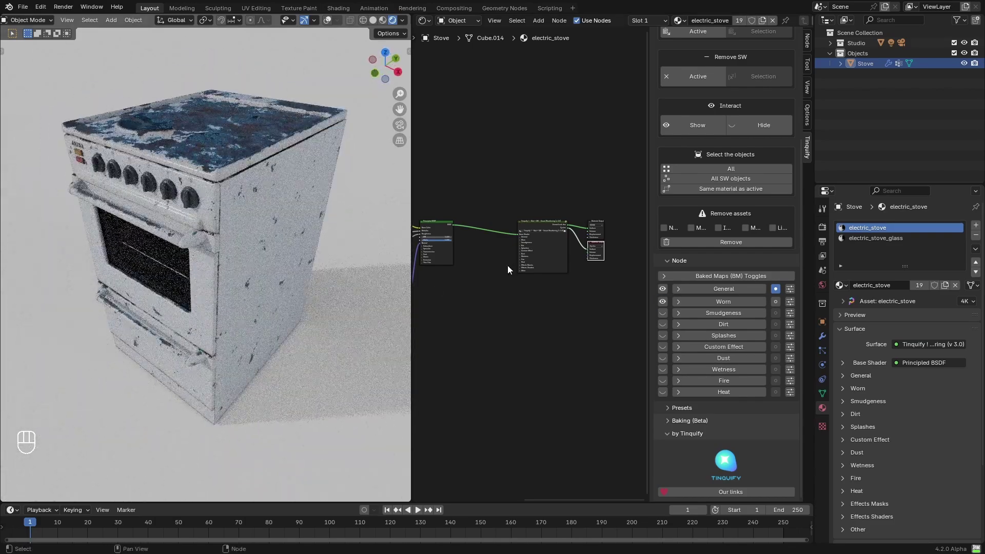
left_click_drag(204, 133, 197, 222)
middle_click(223, 242)
Step: Enable the Worn layer and expand its settings, revealing chipped paint and rust on the stove top
key("n")
left_click_drag(593, 196, 653, 318)
left_click(520, 284)
left_click(457, 170)
left_click_drag(475, 168, 742, 329)
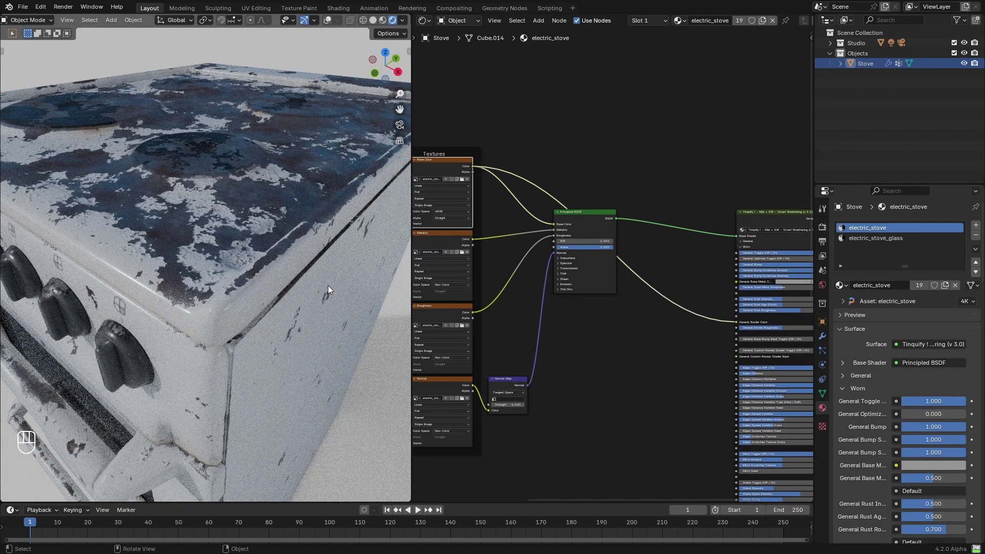
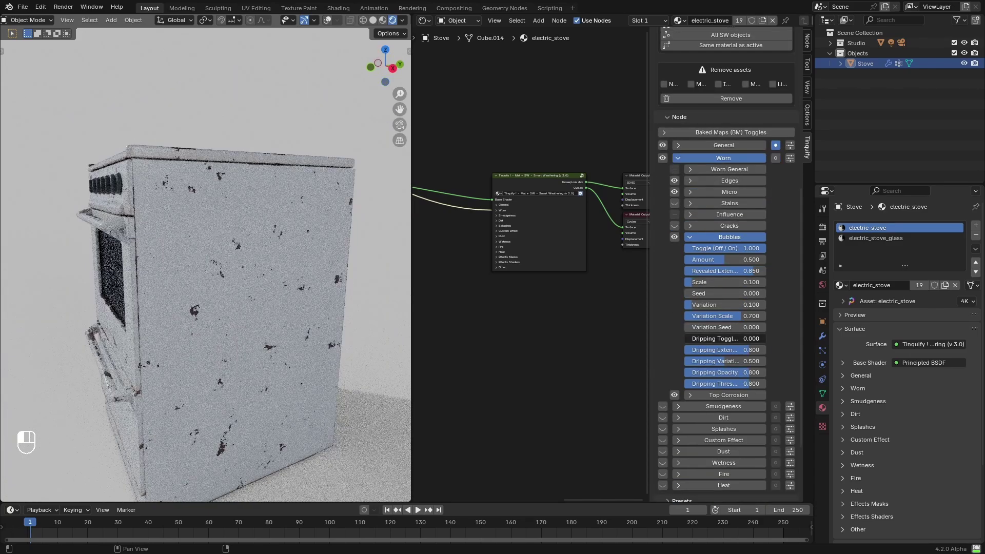
Step: Set Worn bubbles Dripping 1, Amount 0.524, Variation 0.202, then switch Bubbles Toggle to 0
middle_click(721, 263)
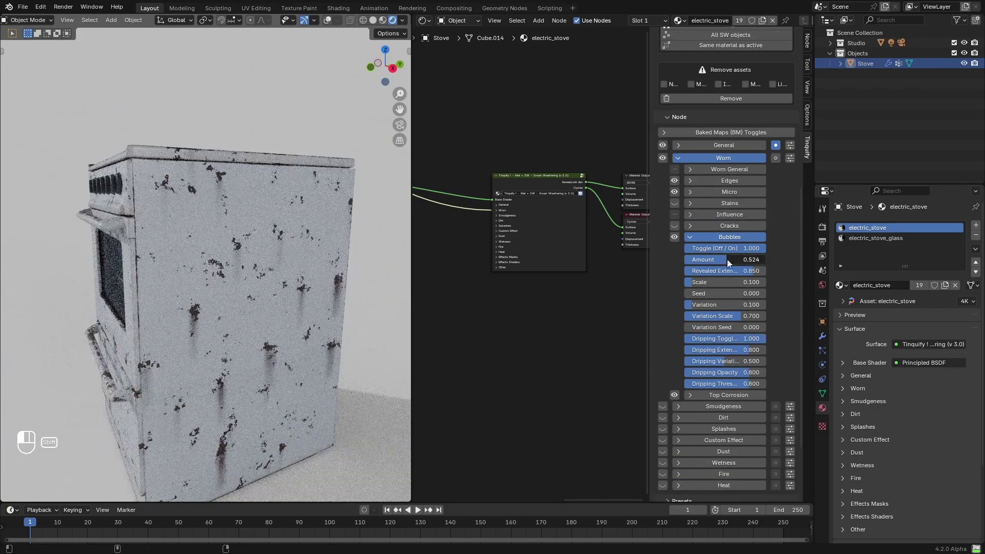
left_click_drag(702, 308, 706, 309)
middle_click(256, 291)
middle_click(205, 290)
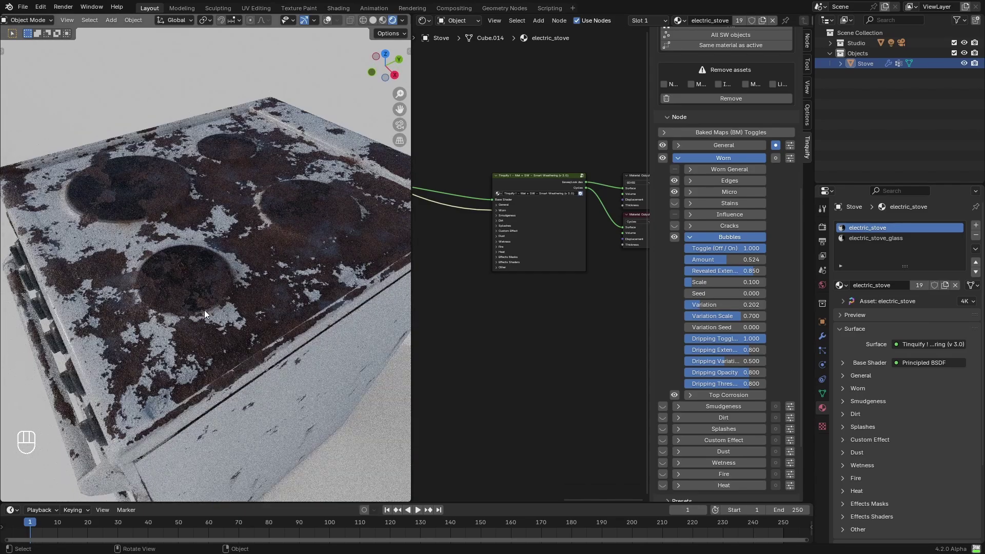
left_click_drag(680, 393, 686, 274)
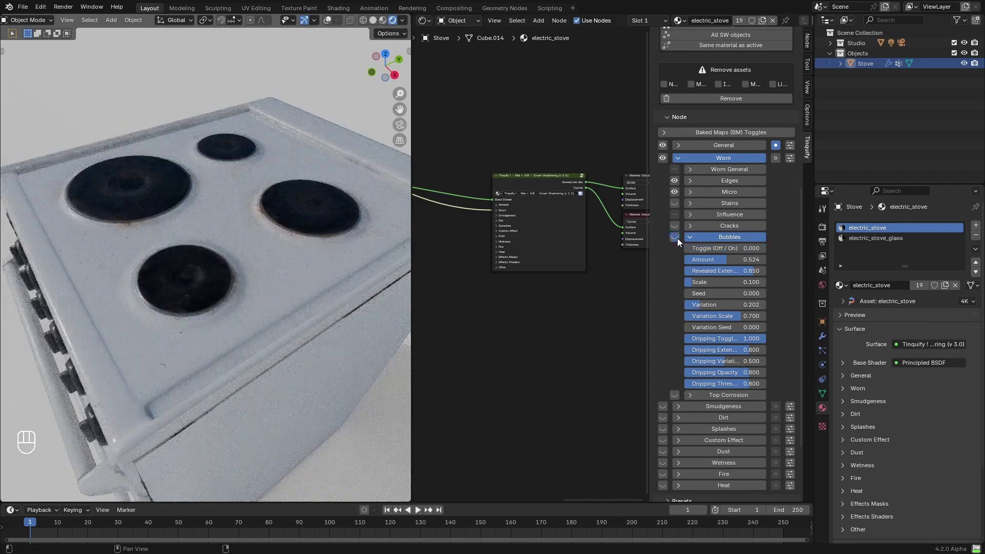
left_click(676, 394)
Step: Preview the Metallic map and build a Less Than metal mask from it with its threshold set
key("n")
left_click(483, 282)
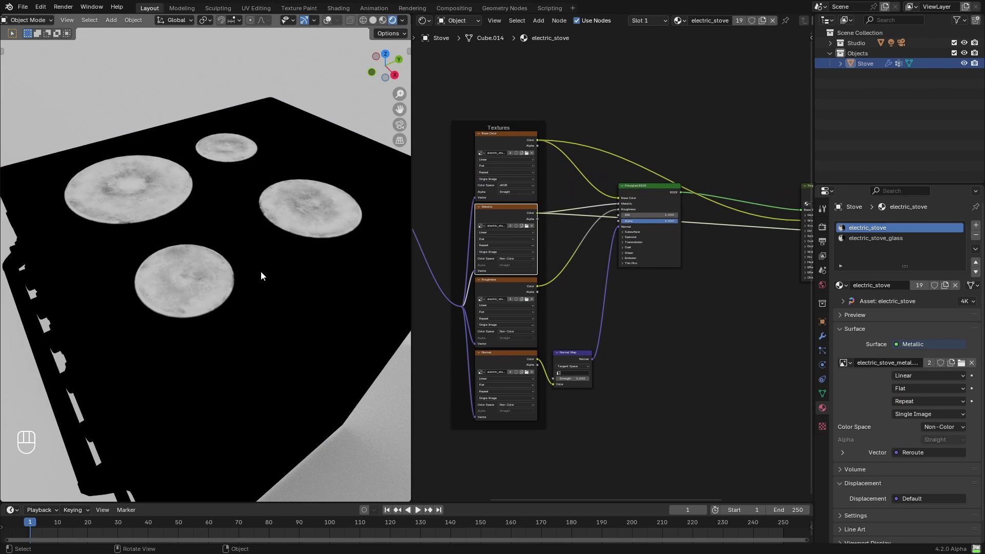
key("shift+a")
left_click(494, 193)
left_click(642, 301)
left_click(643, 347)
double_click(695, 208)
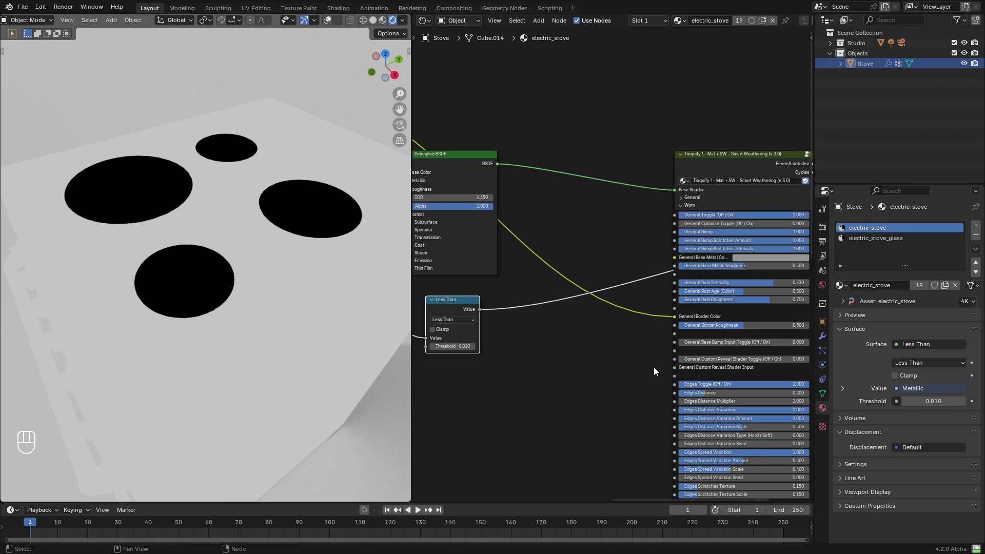
left_click(575, 196)
left_click(515, 182)
double_click(499, 125)
left_click(549, 319)
Step: Feed the metal mask into Bubbles and Top Corrosion toggles and raise the Top Corrosion Amount
left_click_drag(526, 245, 538, 320)
left_click_drag(523, 256, 521, 395)
left_click(583, 409)
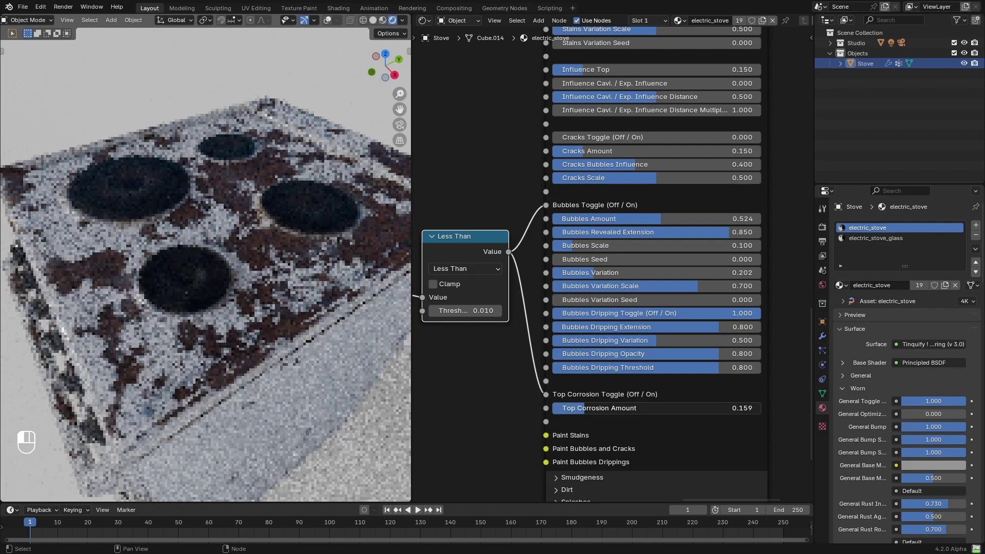
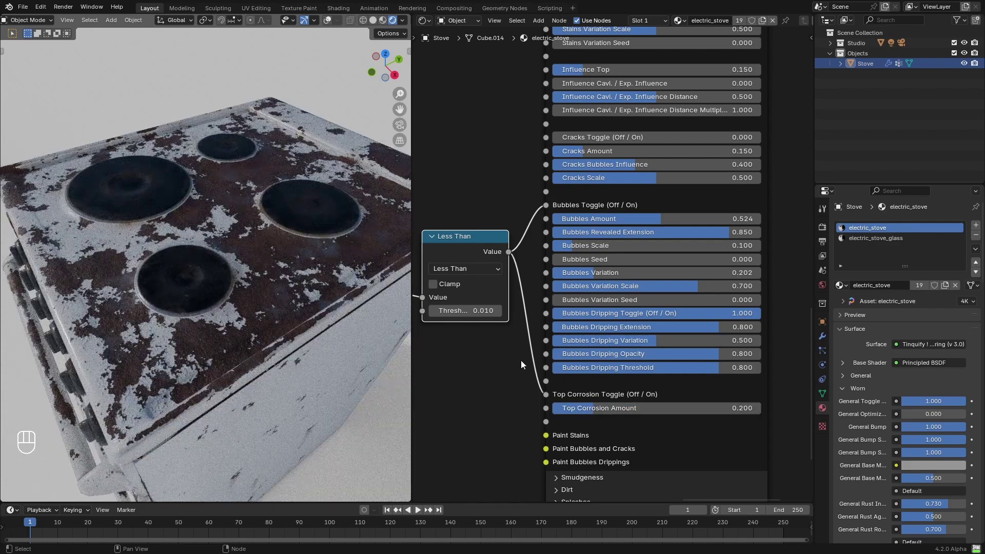
left_click(525, 351)
Step: Route an Invert Color of the mask into Stains Toggle and adjust the Stains Intensity
key("g")
key("shift+a")
left_click_drag(534, 272, 555, 206)
left_click_drag(616, 247, 605, 224)
left_click(653, 219)
left_click(689, 174)
left_click_drag(643, 97, 680, 145)
left_click(564, 297)
left_click(534, 277)
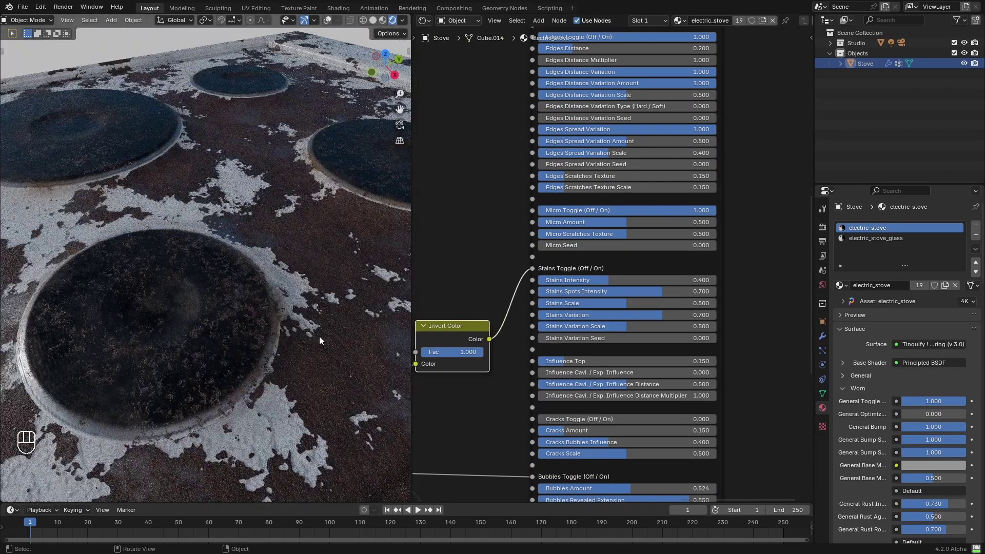
left_click(603, 286)
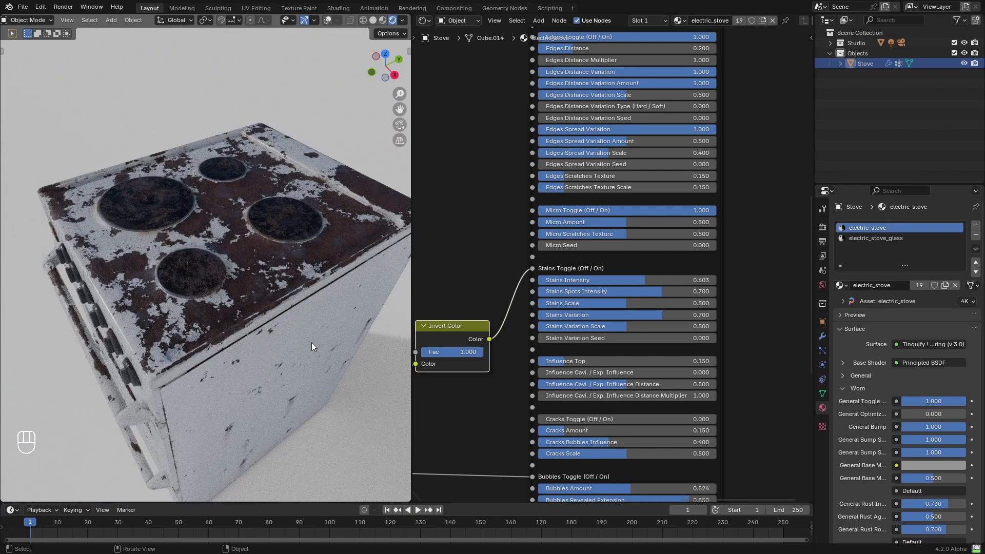
Step: Hide the Worn effect and turn on the Dirt effect with Random dirt tuned
left_click(274, 379)
left_click(283, 358)
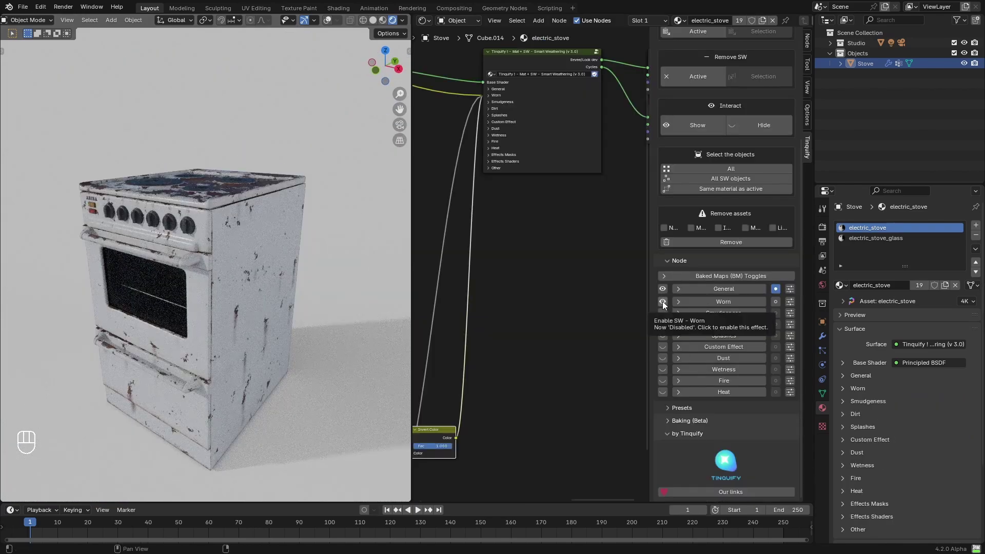
left_click_drag(664, 327, 698, 375)
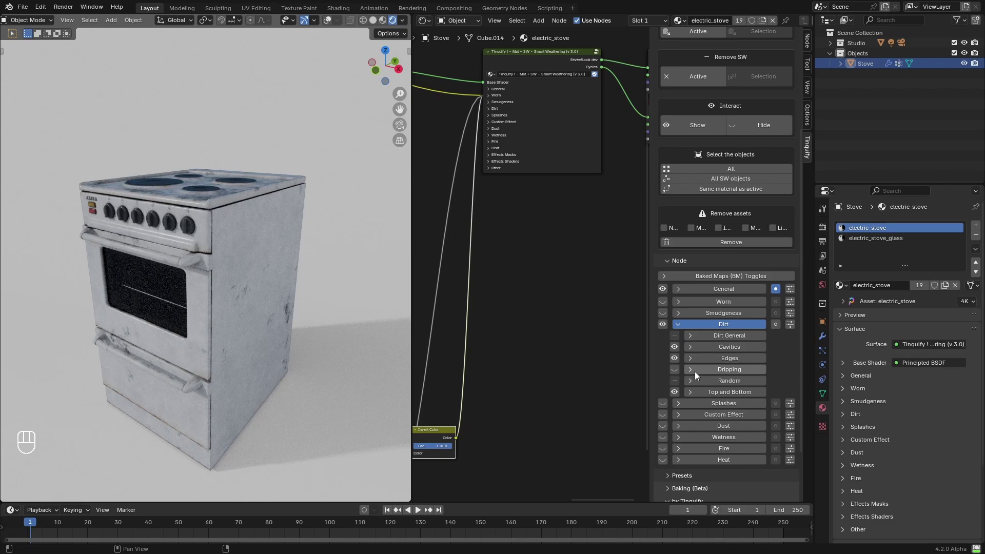